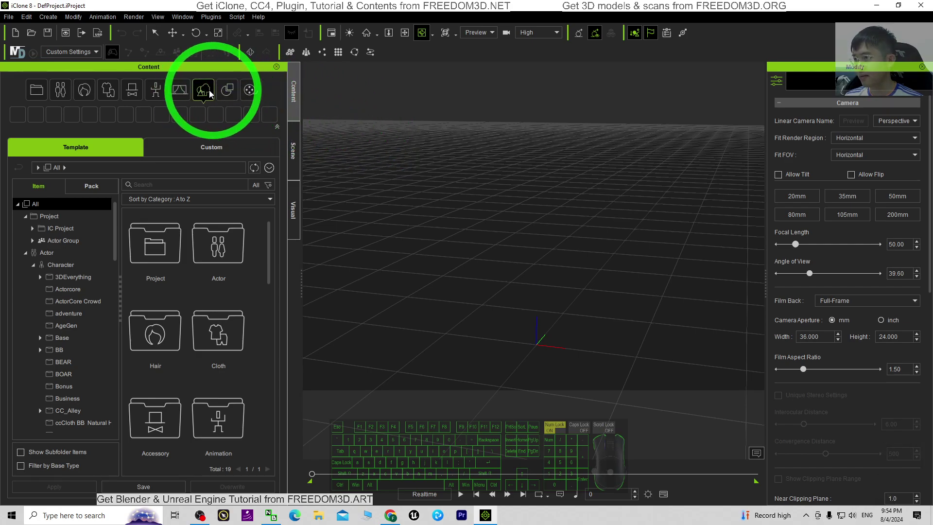
Step: Show the Set > Terrain templates in the Content panel
{"action": "left_click", "coordinate": [224, 94]}
{"action": "left_click", "coordinate": [258, 94]}
{"action": "left_click", "coordinate": [227, 92]}
{"action": "left_click", "coordinate": [180, 89]}
{"action": "left_click", "coordinate": [208, 90]}
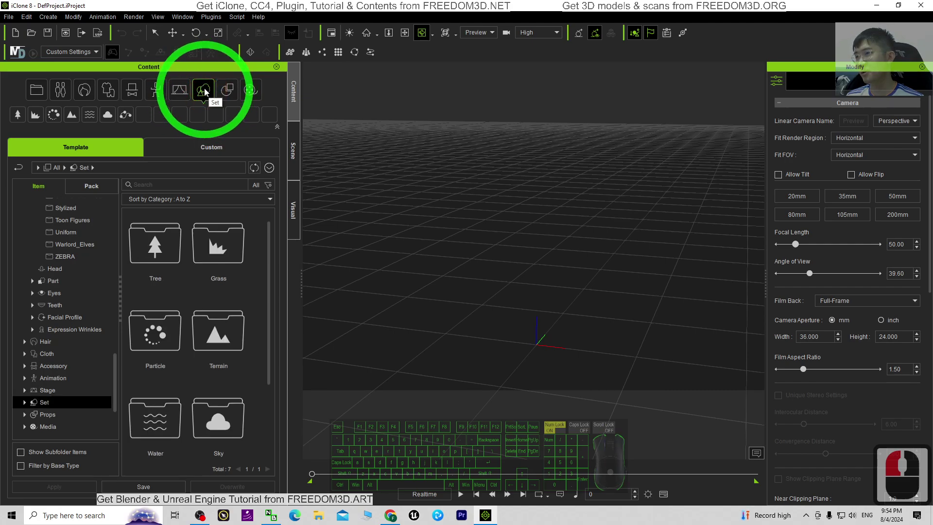
{"action": "left_click", "coordinate": [204, 91]}
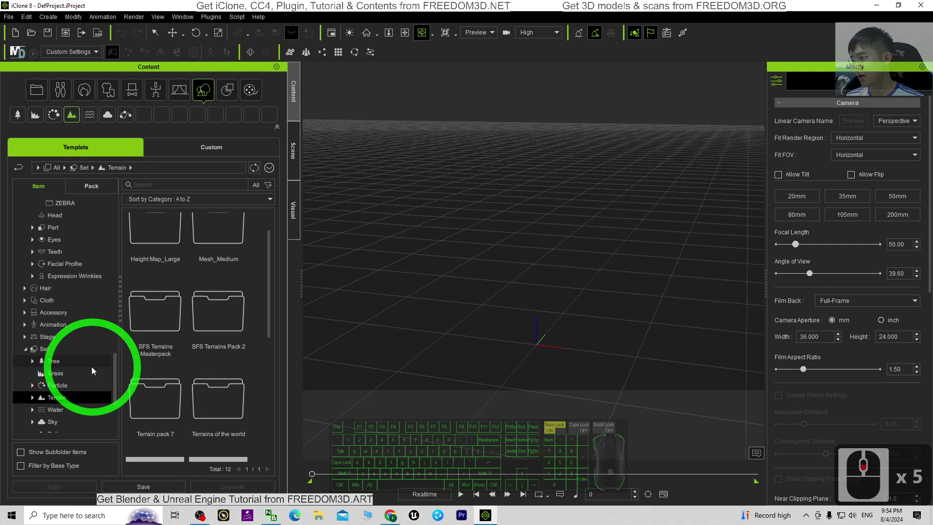
{"action": "scroll", "scroll_direction": "up", "scroll_amount": 3}
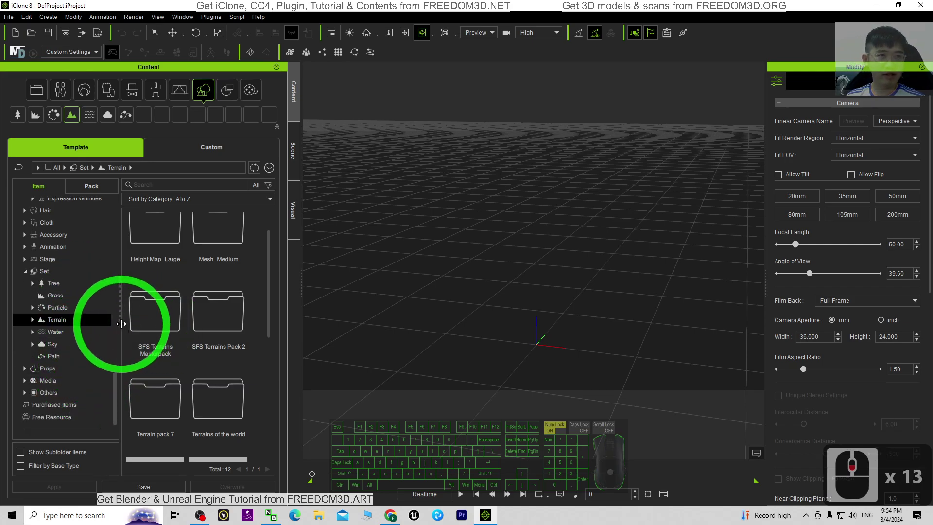
Step: Enter the Terrains of the world collection and locate the Danube Riverside template
{"action": "left_click_drag", "start_coordinate": [36, 320], "coordinate": [245, 375]}
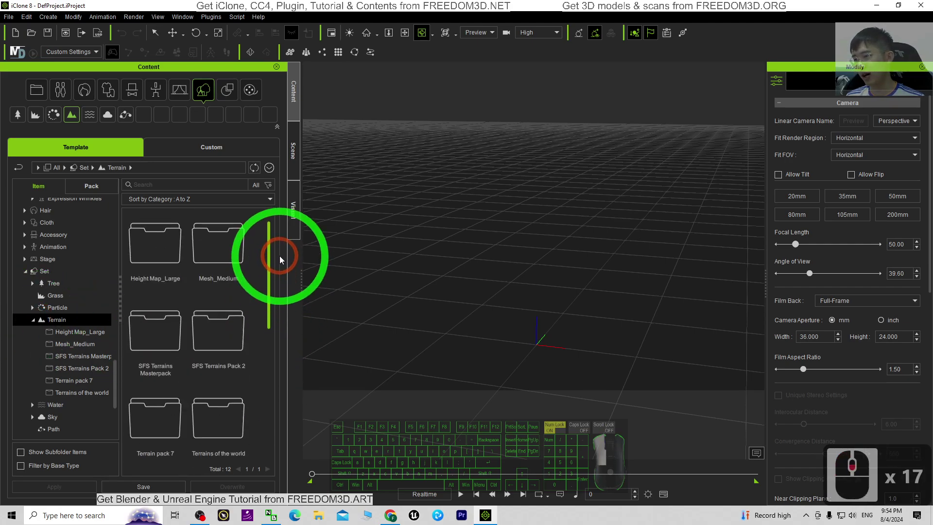
{"action": "left_click", "coordinate": [276, 292]}
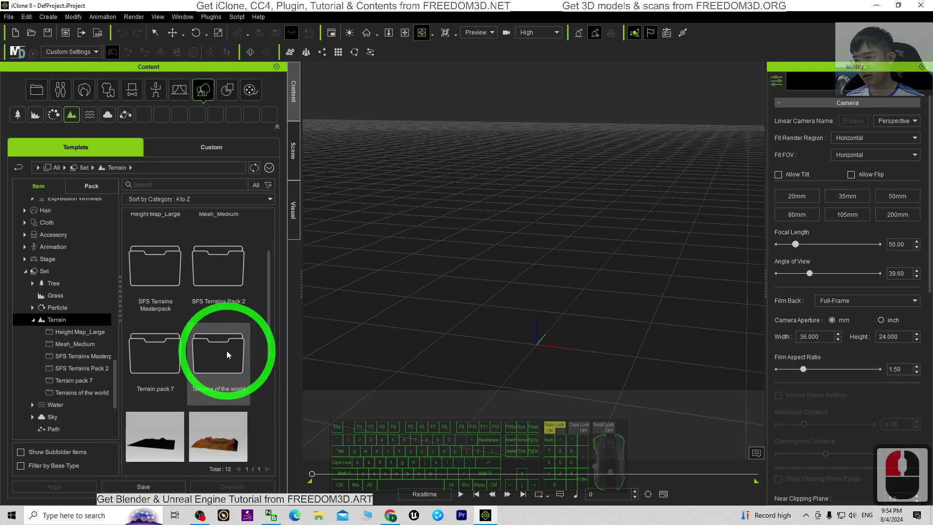
{"action": "left_click", "coordinate": [229, 353]}
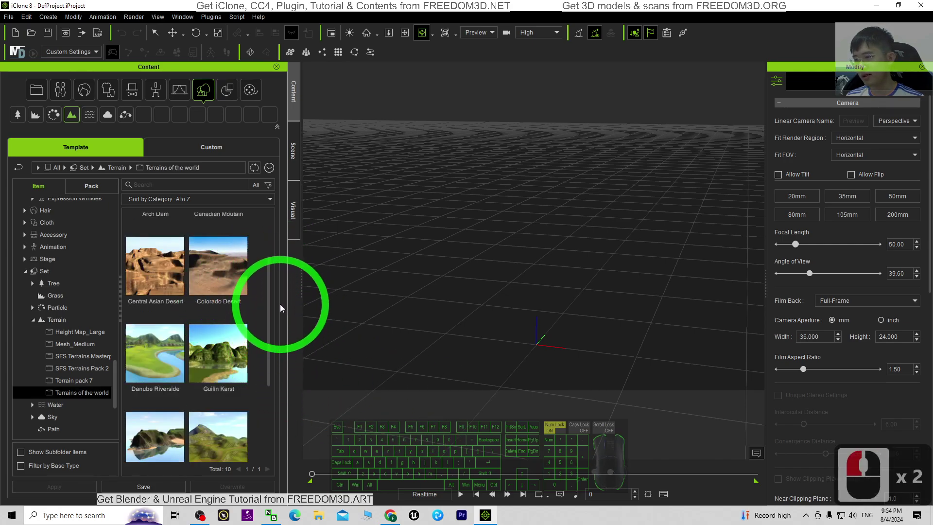
{"action": "left_click_drag", "start_coordinate": [272, 302], "coordinate": [254, 359]}
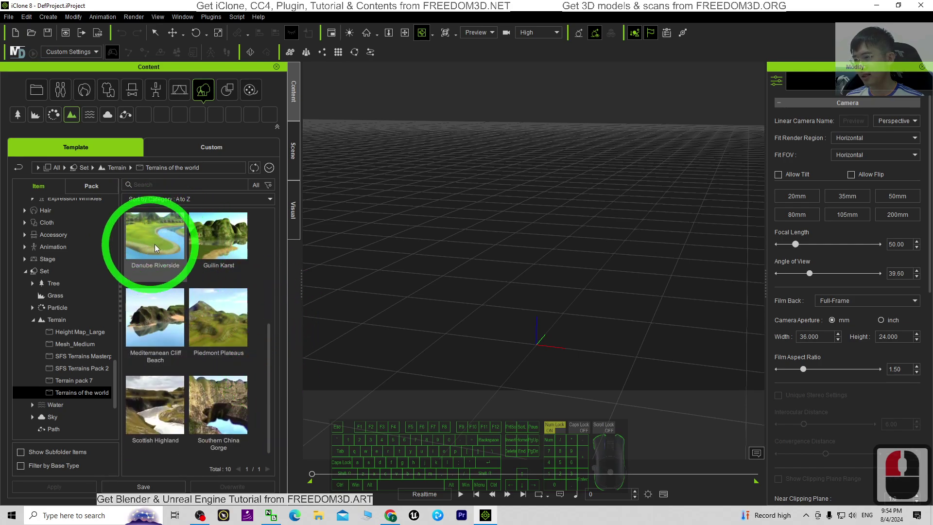
{"action": "left_click_drag", "start_coordinate": [268, 380], "coordinate": [150, 334]}
{"action": "left_click_drag", "start_coordinate": [158, 355], "coordinate": [159, 356]}
Step: Apply the Danube Riverside terrain and orbit the camera across the hills and riverbed
{"action": "left_click", "coordinate": [157, 354]}
{"action": "left_click", "coordinate": [157, 354]}
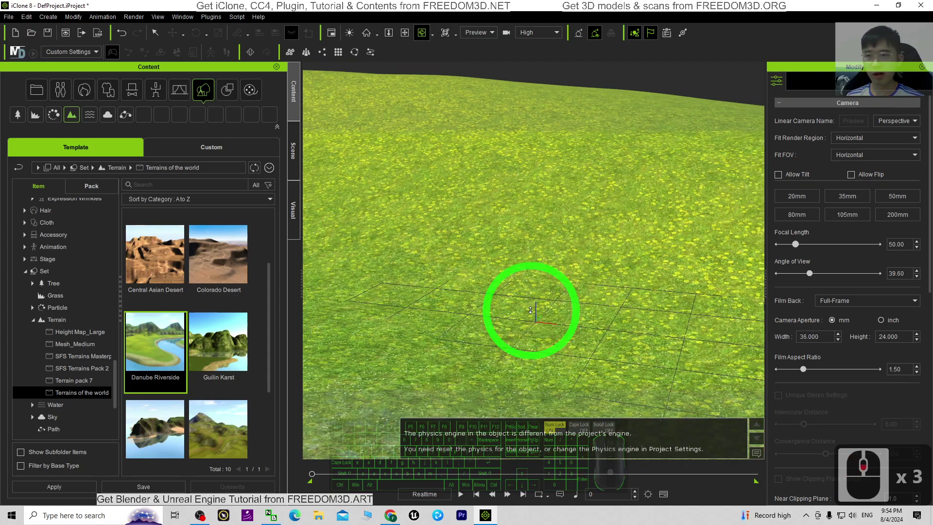
{"action": "type", "text": "xcc"}
{"action": "left_click_drag", "start_coordinate": [534, 285], "coordinate": [558, 281]}
{"action": "left_click_drag", "start_coordinate": [580, 309], "coordinate": [560, 293]}
{"action": "left_click_drag", "start_coordinate": [560, 294], "coordinate": [636, 271]}
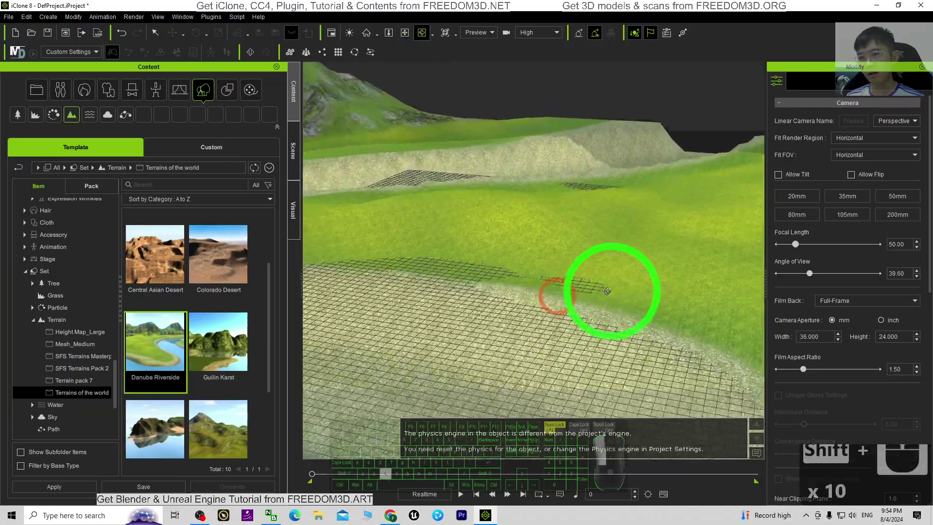
{"action": "type", "text": "xcc"}
{"action": "type", "text": "xc x 16 xxx"}
{"action": "left_click_drag", "start_coordinate": [538, 270], "coordinate": [664, 314]}
{"action": "middle_click", "coordinate": [653, 336]}
Step: Continue inspecting the terrain, then bring up the Set > Sky templates in Content
{"action": "type", "text": "xcxcc"}
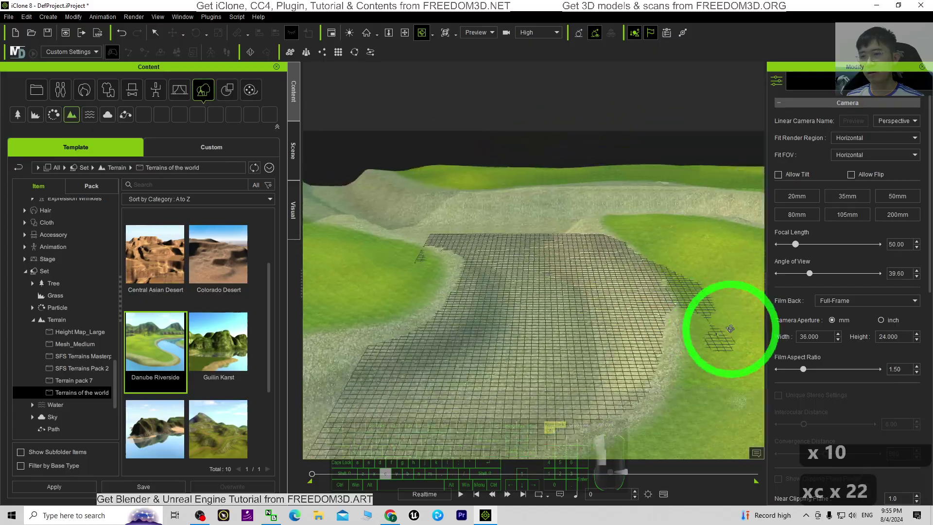
{"action": "key", "text": "c"}
{"action": "key", "text": "c"}
{"action": "key", "text": "c"}
{"action": "left_click", "coordinate": [583, 328]}
{"action": "key", "text": "c"}
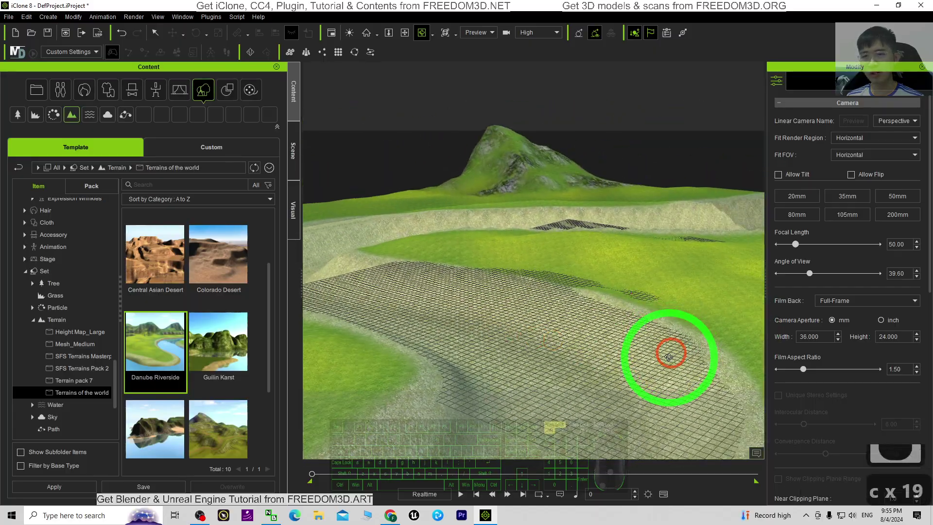
{"action": "middle_click", "coordinate": [668, 361]}
{"action": "middle_click", "coordinate": [673, 346]}
{"action": "type", "text": "xccc"}
{"action": "left_click_drag", "start_coordinate": [427, 320], "coordinate": [278, 246]}
Step: Apply the Clear Day sky and orbit around the riverbed to check it against the hills
{"action": "left_click", "coordinate": [218, 249]}
{"action": "key", "text": "x"}
{"action": "key", "text": "c"}
{"action": "left_click_drag", "start_coordinate": [257, 307], "coordinate": [674, 264]}
{"action": "key", "text": "x"}
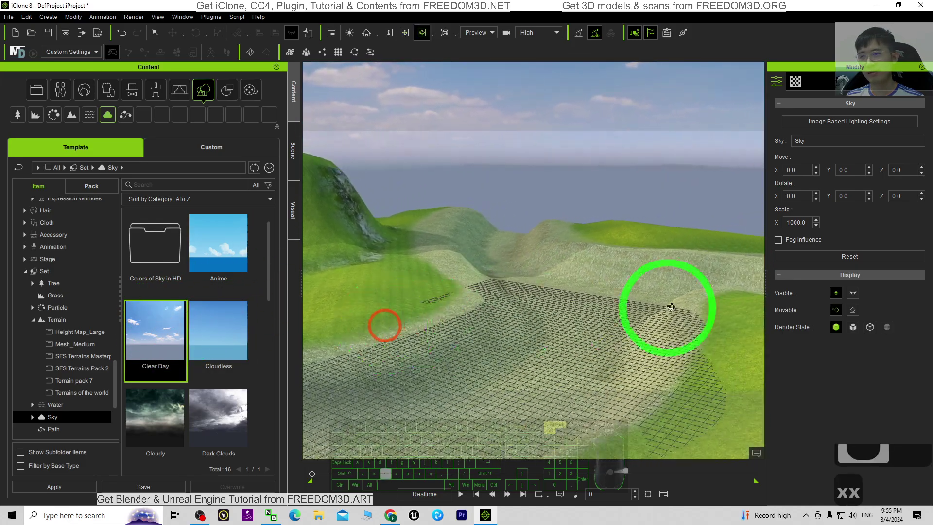
{"action": "left_click_drag", "start_coordinate": [544, 292], "coordinate": [519, 287]}
{"action": "key", "text": "x"}
{"action": "left_click_drag", "start_coordinate": [247, 267], "coordinate": [225, 263]}
{"action": "left_click", "coordinate": [225, 262]}
{"action": "key", "text": "x"}
{"action": "key", "text": "c"}
{"action": "key", "text": "c"}
{"action": "type", "text": "xccc"}
{"action": "key", "text": "c"}
{"action": "key", "text": "c"}
{"action": "key", "text": "c"}
Step: Replace the sky with the Anime sky template and review the valley against sea and clouds
{"action": "left_click", "coordinate": [433, 254]}
{"action": "key", "text": "c"}
{"action": "key", "text": "c"}
{"action": "key", "text": "c"}
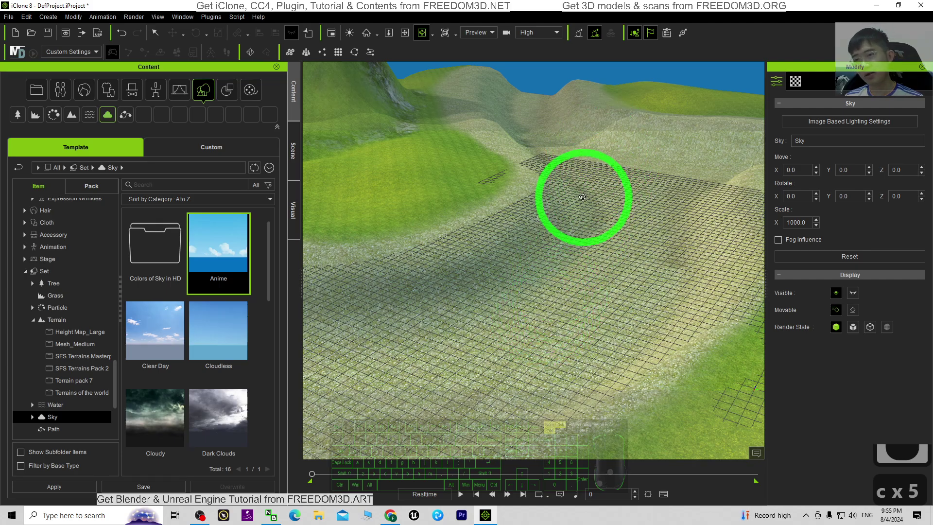
{"action": "key", "text": "ctrl+g"}
{"action": "key", "text": "ctrl+g"}
{"action": "key", "text": "ctrl+g"}
{"action": "key", "text": "ctrl+g"}
{"action": "key", "text": "ctrl+g"}
{"action": "scroll", "scroll_direction": "down", "scroll_amount": 3}
{"action": "type", "text": "xcc"}
{"action": "key", "text": "c"}
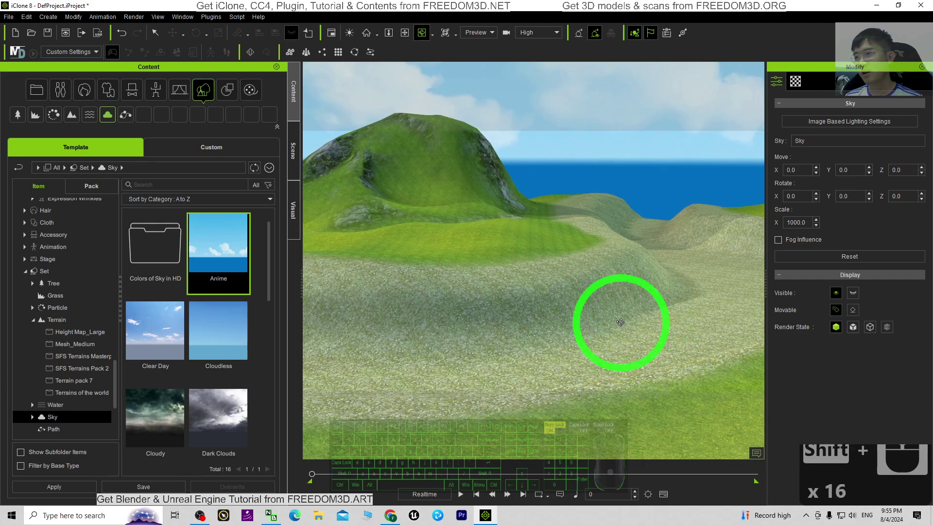
Step: Show the Set > Water templates and apply River Flow water to the scene
{"action": "left_click", "coordinate": [90, 115]}
{"action": "right_click", "coordinate": [238, 262]}
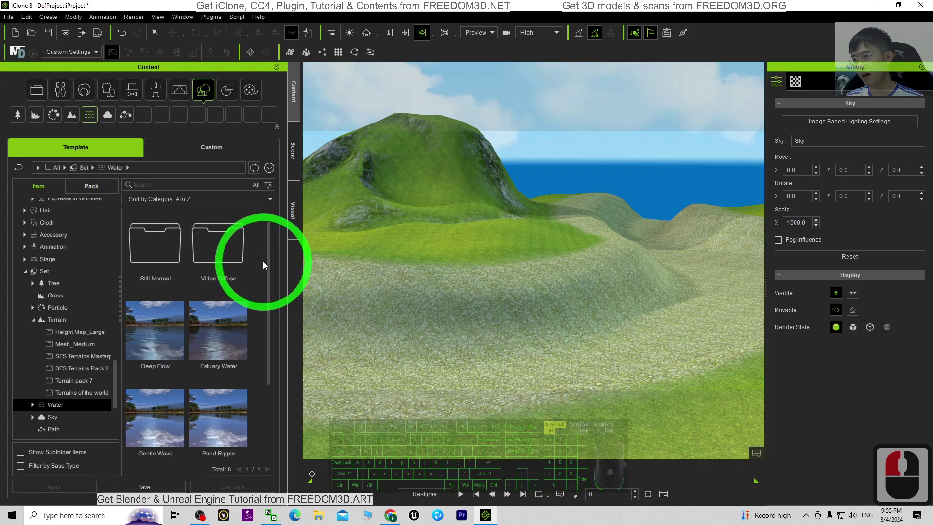
{"action": "left_click_drag", "start_coordinate": [270, 265], "coordinate": [153, 407]}
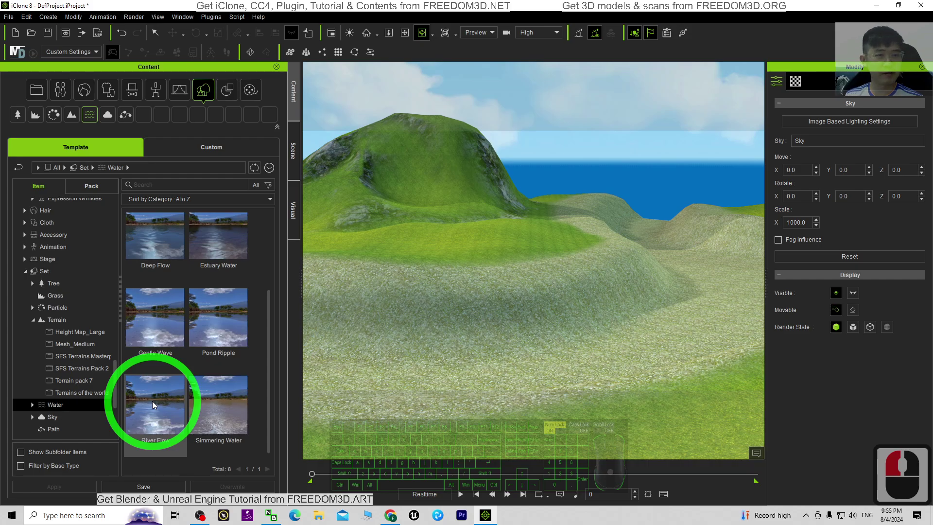
{"action": "left_click", "coordinate": [154, 404]}
Step: Lower the water Height in Basic Water Parameters so it fills only the riverbed
{"action": "middle_click", "coordinate": [538, 339]}
{"action": "key", "text": "c"}
{"action": "left_click_drag", "start_coordinate": [568, 328], "coordinate": [660, 330]}
{"action": "key", "text": "c"}
{"action": "key", "text": "c"}
{"action": "key", "text": "c"}
{"action": "key", "text": "c"}
{"action": "left_click", "coordinate": [602, 335]}
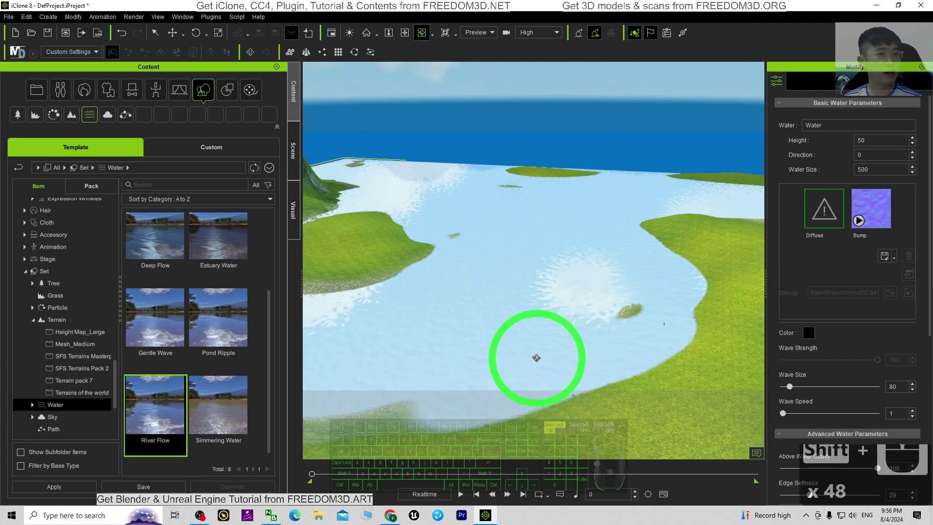
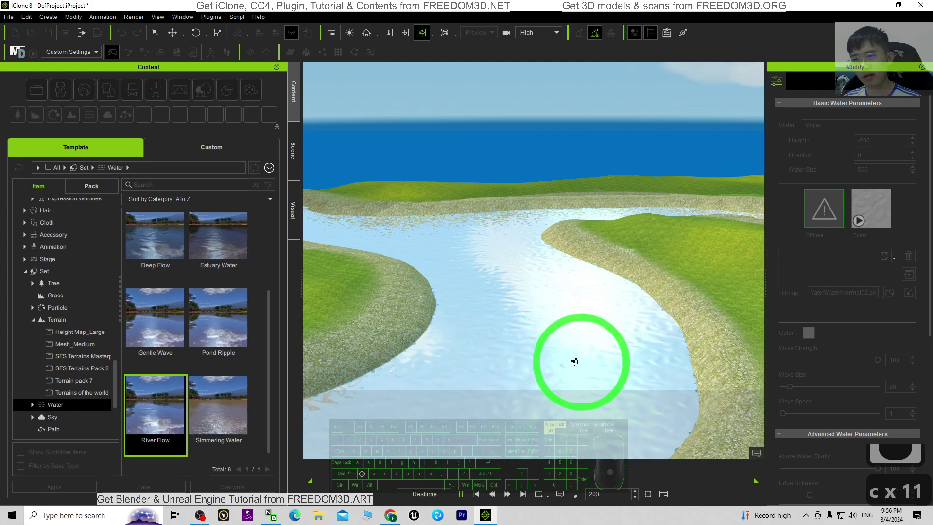
Step: Orbit along the river and scroll the Modify panel up toward Basic Water Parameters
{"action": "key", "text": "c"}
{"action": "key", "text": "c"}
{"action": "key", "text": "c"}
{"action": "key", "text": "c"}
{"action": "key", "text": "c"}
{"action": "left_click_drag", "start_coordinate": [496, 498], "coordinate": [600, 331]}
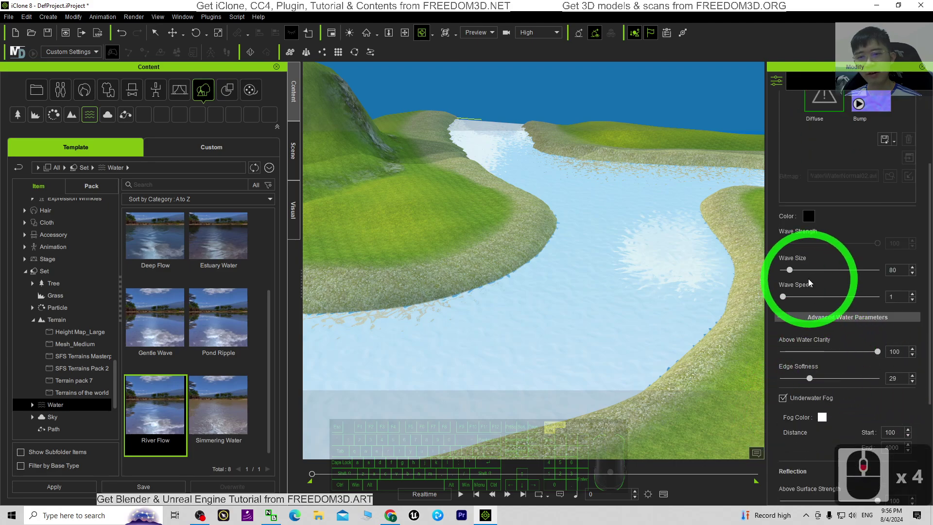
{"action": "left_click_drag", "start_coordinate": [785, 297], "coordinate": [835, 301]}
{"action": "scroll", "scroll_direction": "up", "scroll_amount": 3}
{"action": "scroll", "scroll_direction": "up", "scroll_amount": 3}
{"action": "left_click", "coordinate": [807, 304]}
Step: Bring Basic Water Parameters fully into view with the Direction field reachable
{"action": "scroll", "scroll_direction": "up", "scroll_amount": 3}
{"action": "key", "text": "c"}
{"action": "key", "text": "c"}
{"action": "key", "text": "c"}
{"action": "key", "text": "c"}
{"action": "key", "text": "c"}
{"action": "key", "text": "c"}
{"action": "left_click_drag", "start_coordinate": [463, 495], "coordinate": [858, 374]}
{"action": "scroll", "scroll_direction": "down", "scroll_amount": 3}
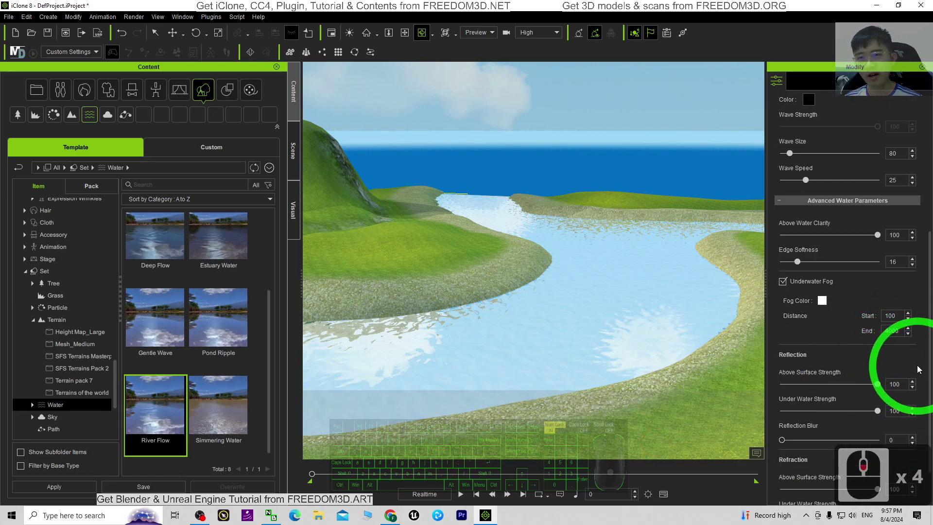
{"action": "left_click_drag", "start_coordinate": [919, 368], "coordinate": [817, 151]}
Step: Set the water flow Direction to 180, then 270, checking the flow in the viewport
{"action": "double_click", "coordinate": [818, 151]}
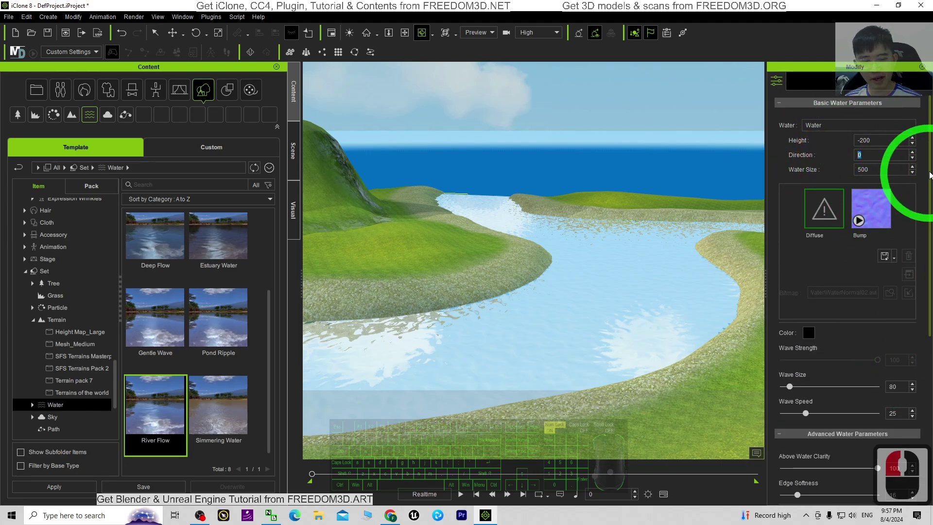
{"action": "key", "text": "KP_1"}
{"action": "type", "text": "180"}
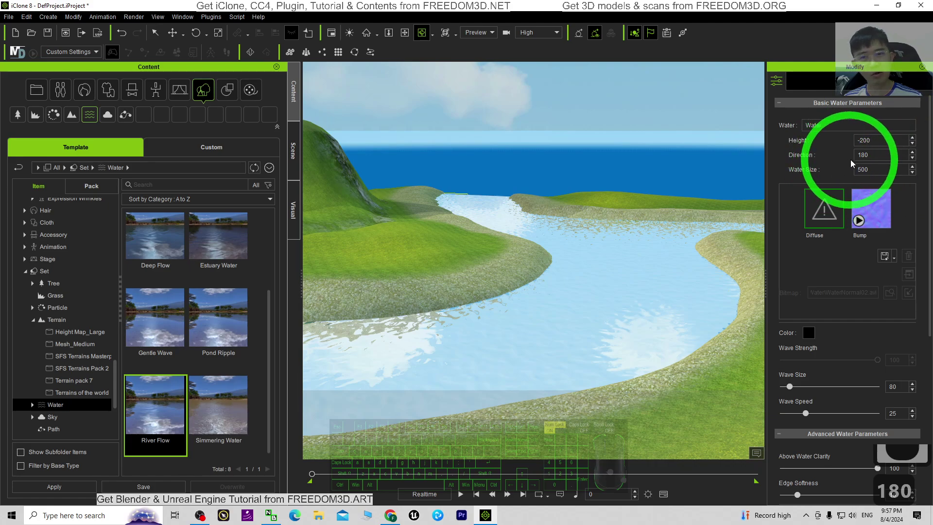
{"action": "left_click", "coordinate": [466, 492]}
{"action": "left_click_drag", "start_coordinate": [461, 500], "coordinate": [786, 149]}
{"action": "type", "text": "270"}
{"action": "key", "text": "Return"}
Step: Overwrite the flow Direction again with 45
{"action": "left_click", "coordinate": [464, 503]}
{"action": "key", "text": "c"}
{"action": "key", "text": "c"}
{"action": "key", "text": "c"}
{"action": "left_click_drag", "start_coordinate": [540, 357], "coordinate": [753, 151]}
{"action": "type", "text": "45"}
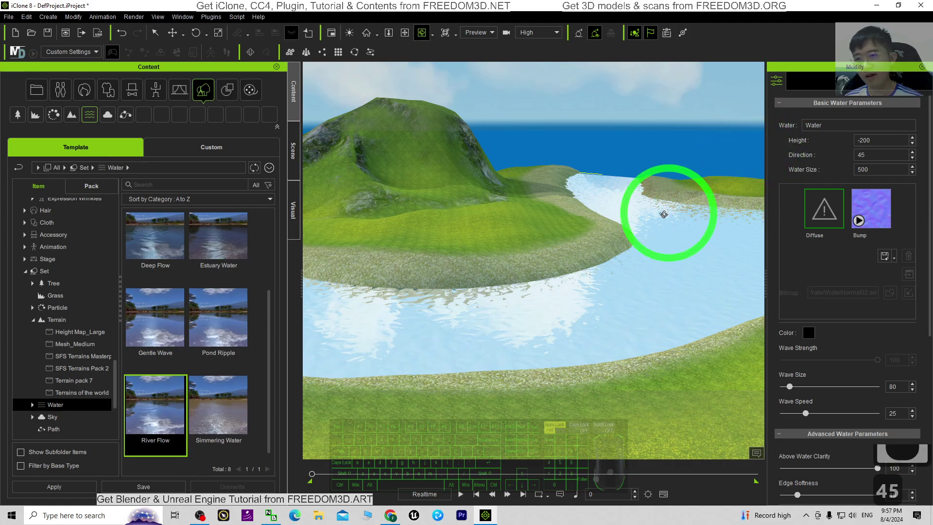
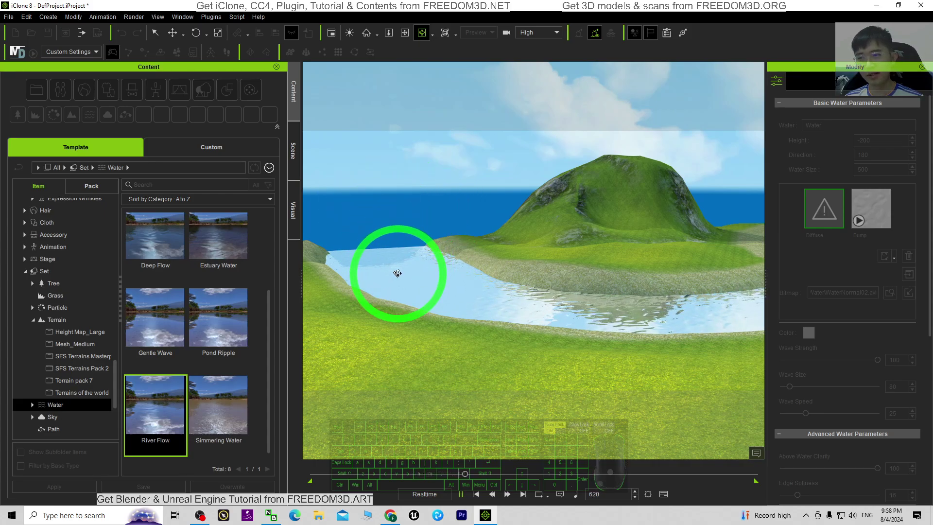
Step: Select the river water and scroll down to the Advanced Water Parameters while circling the river
{"action": "left_click", "coordinate": [474, 497]}
{"action": "scroll", "scroll_direction": "down", "scroll_amount": 3}
{"action": "key", "text": "c"}
{"action": "key", "text": "c"}
{"action": "left_click_drag", "start_coordinate": [665, 343], "coordinate": [846, 345]}
{"action": "scroll", "scroll_direction": "down", "scroll_amount": 3}
{"action": "key", "text": "c"}
{"action": "key", "text": "c"}
{"action": "key", "text": "c"}
{"action": "key", "text": "c"}
Step: Set the underwater Fog Color to dark navy blue (#00007f) and confirm it
{"action": "left_click", "coordinate": [825, 274]}
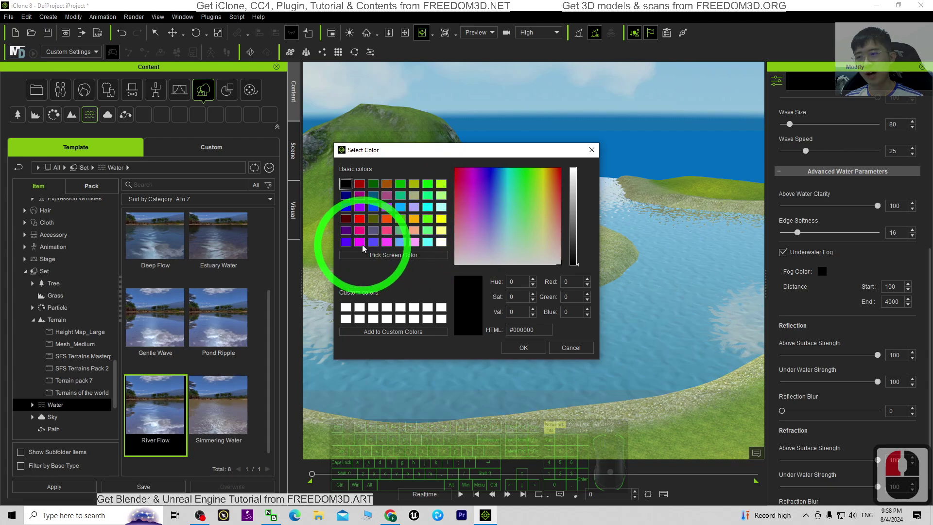
{"action": "left_click", "coordinate": [374, 210]}
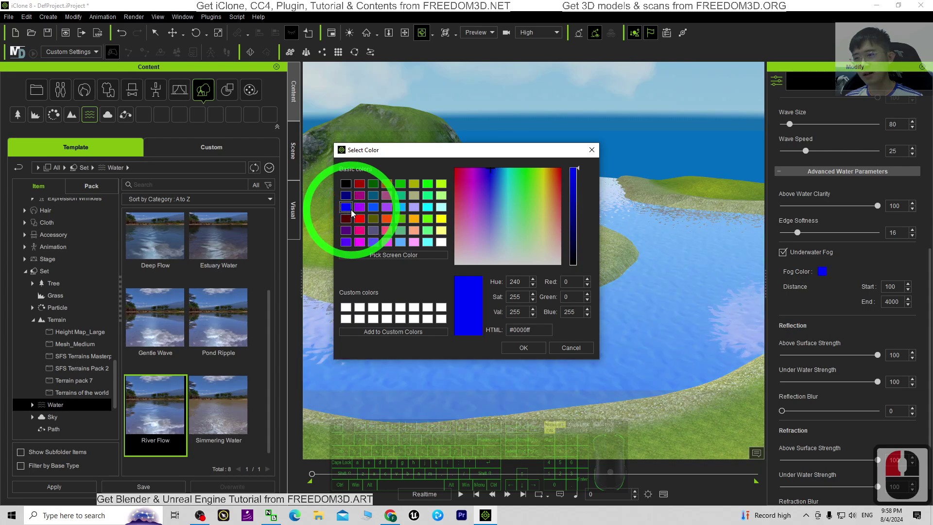
{"action": "left_click", "coordinate": [348, 199]}
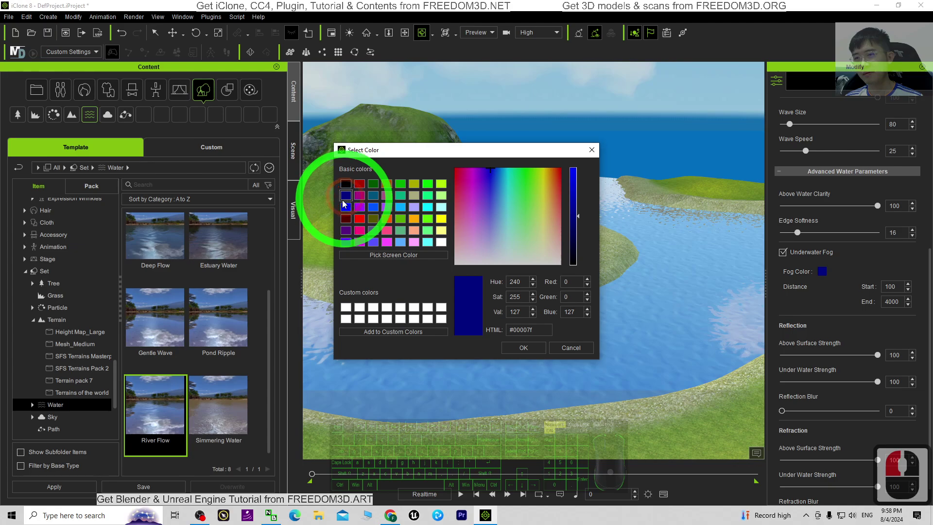
{"action": "left_click", "coordinate": [361, 213]}
{"action": "left_click", "coordinate": [347, 210]}
{"action": "left_click", "coordinate": [520, 354]}
{"action": "left_click_drag", "start_coordinate": [640, 318], "coordinate": [505, 326]}
{"action": "left_click", "coordinate": [506, 325]}
{"action": "left_click", "coordinate": [815, 493]}
Step: Fly the camera along the deep-blue river to check the new water colour
{"action": "scroll", "scroll_direction": "down", "scroll_amount": 3}
{"action": "scroll", "scroll_direction": "up", "scroll_amount": 3}
{"action": "scroll", "scroll_direction": "down", "scroll_amount": 3}
{"action": "key", "text": "x"}
{"action": "key", "text": "x"}
{"action": "key", "text": "x"}
{"action": "key", "text": "c"}
{"action": "key", "text": "c"}
{"action": "key", "text": "c"}
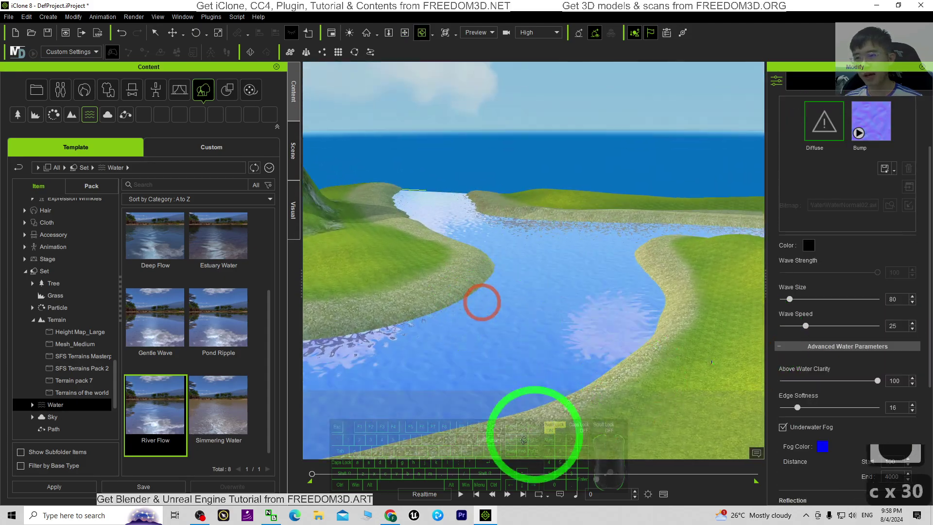
{"action": "left_click_drag", "start_coordinate": [464, 496], "coordinate": [592, 348]}
{"action": "key", "text": "x"}
{"action": "key", "text": "c"}
Step: Turn the view toward the hill and pull the camera back over the riverside terrain
{"action": "left_click_drag", "start_coordinate": [594, 342], "coordinate": [635, 315]}
{"action": "scroll", "scroll_direction": "down", "scroll_amount": 3}
{"action": "scroll", "scroll_direction": "down", "scroll_amount": 3}
{"action": "scroll", "scroll_direction": "down", "scroll_amount": 3}
{"action": "key", "text": "x"}
{"action": "key", "text": "x"}
{"action": "key", "text": "c"}
{"action": "key", "text": "c"}
{"action": "key", "text": "c"}
{"action": "key", "text": "c"}
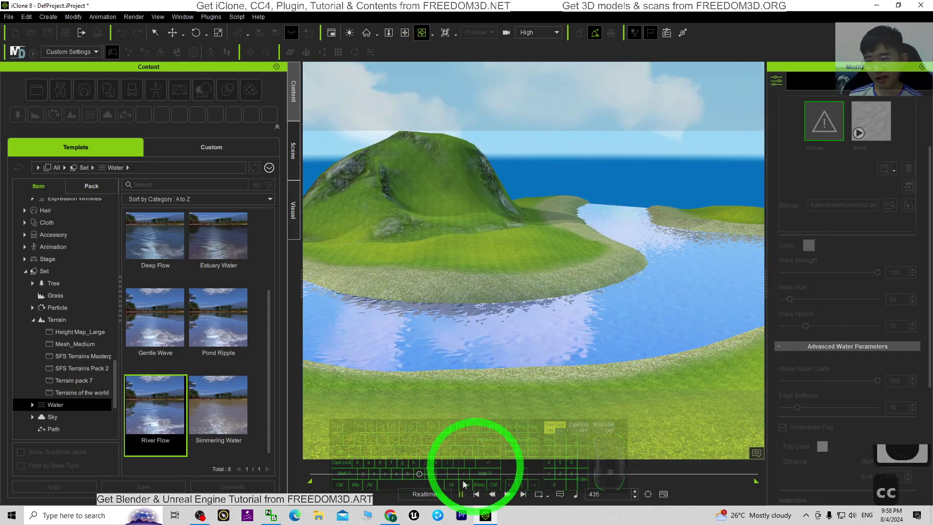
{"action": "left_click", "coordinate": [471, 494]}
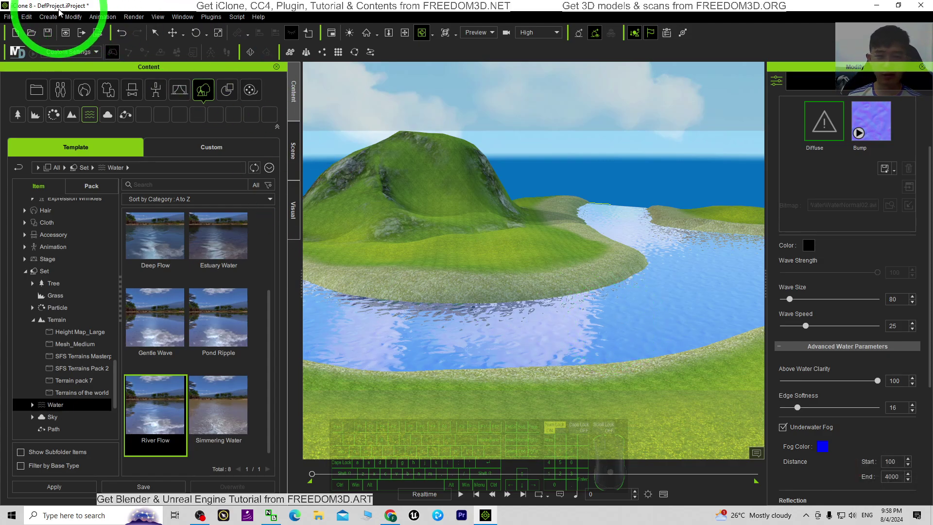
{"action": "key", "text": "x"}
{"action": "left_click_drag", "start_coordinate": [548, 313], "coordinate": [596, 304]}
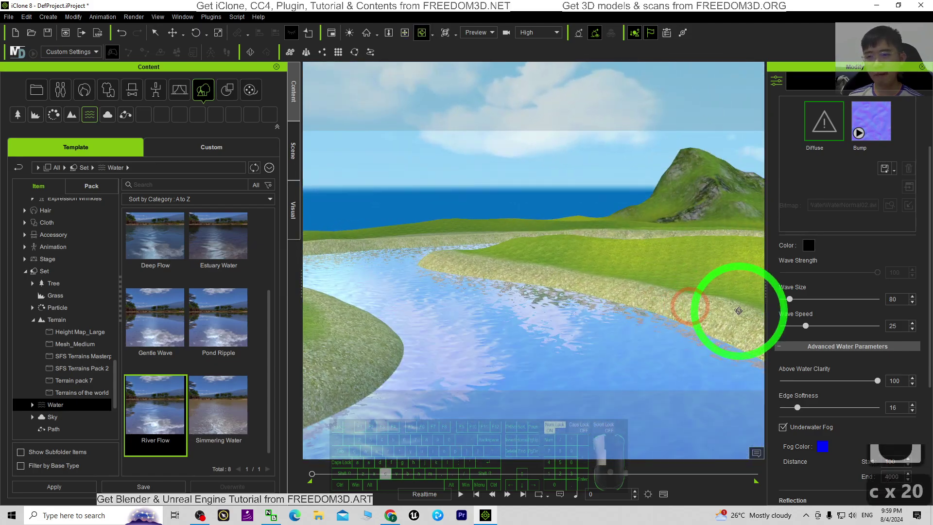
{"action": "key", "text": "c"}
{"action": "left_click_drag", "start_coordinate": [705, 304], "coordinate": [601, 317]}
{"action": "key", "text": "c"}
{"action": "key", "text": "c"}
{"action": "key", "text": "c"}
{"action": "left_click", "coordinate": [647, 292]}
{"action": "key", "text": "c"}
{"action": "key", "text": "c"}
{"action": "key", "text": "c"}
{"action": "key", "text": "c"}
{"action": "key", "text": "c"}
{"action": "key", "text": "c"}
{"action": "left_click", "coordinate": [639, 298]}
{"action": "left_click_drag", "start_coordinate": [464, 492], "coordinate": [528, 414]}
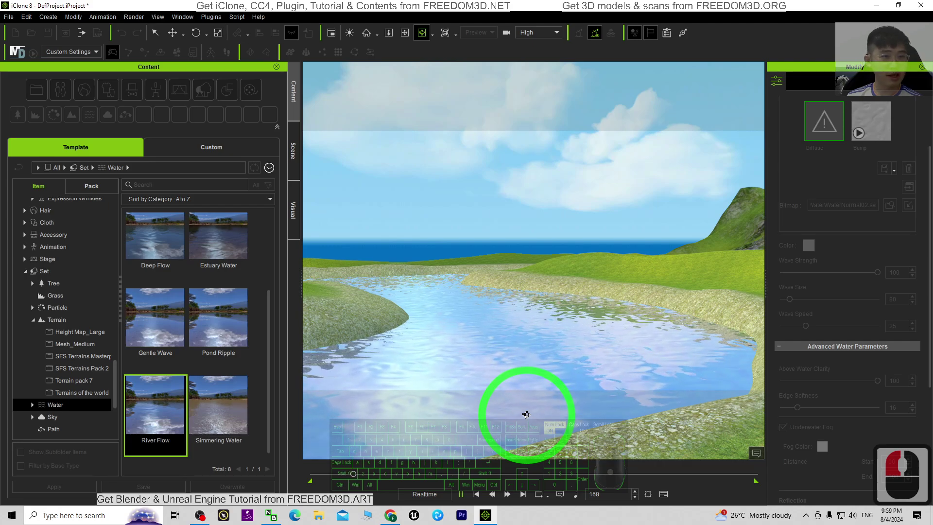
{"action": "key", "text": "x"}
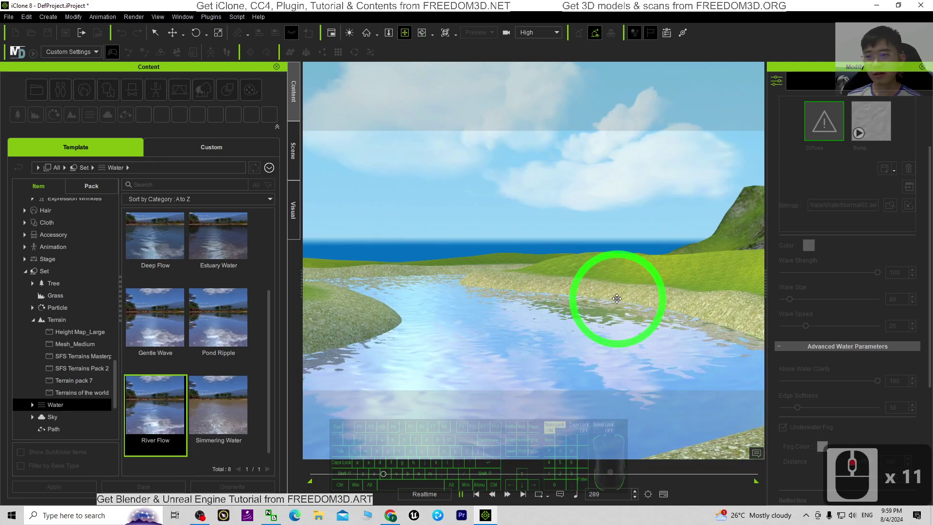
{"action": "scroll", "scroll_direction": "up", "scroll_amount": 3}
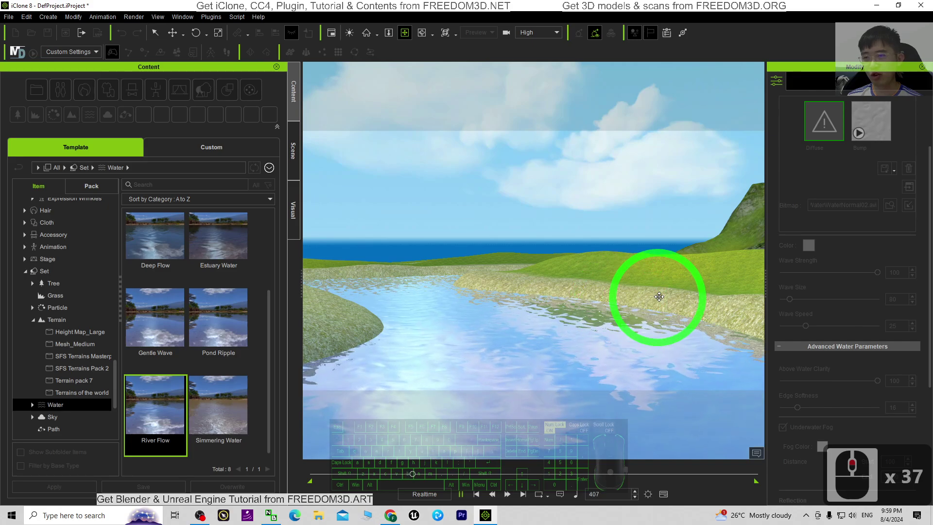
{"action": "left_click", "coordinate": [653, 293]}
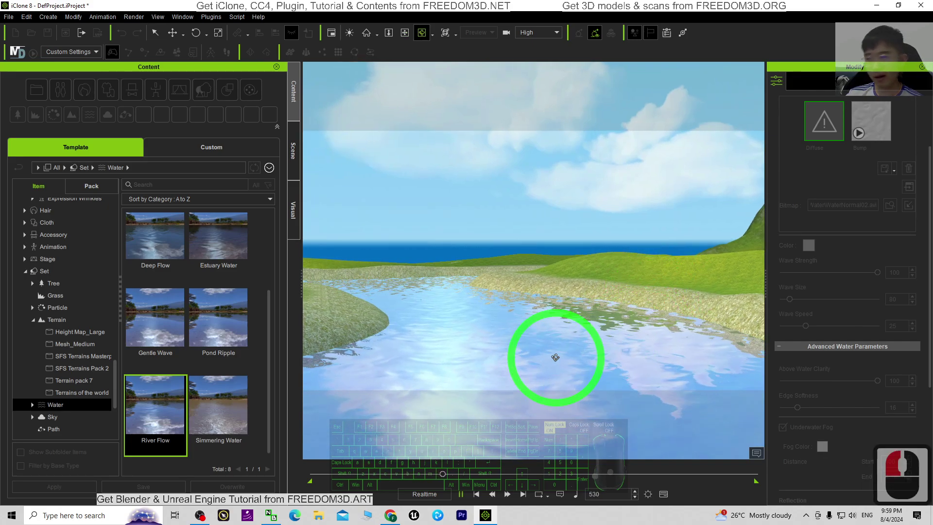
{"action": "left_click", "coordinate": [477, 498]}
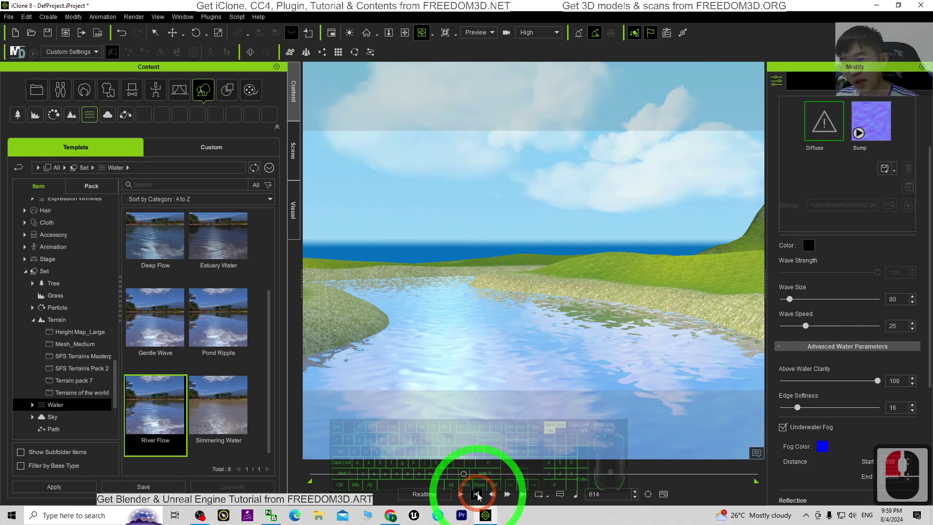
{"action": "left_click", "coordinate": [478, 496]}
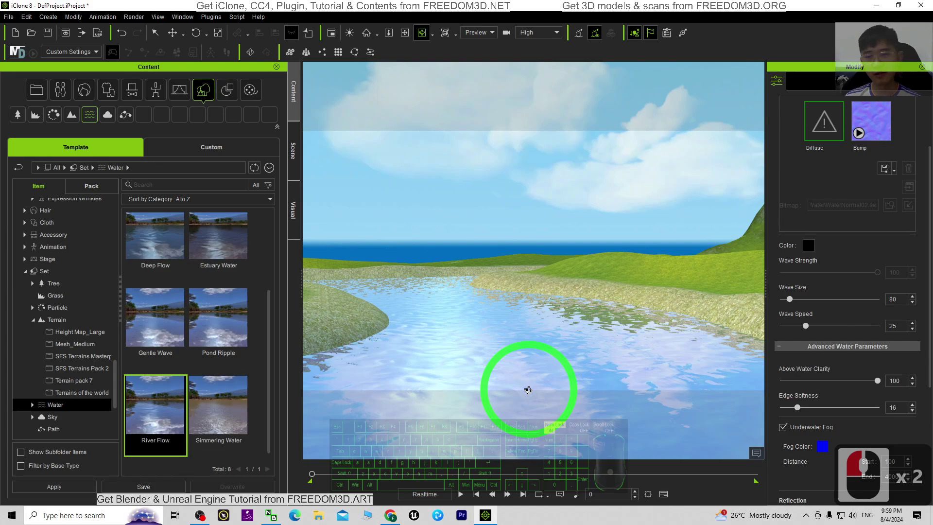
{"action": "left_click_drag", "start_coordinate": [482, 514], "coordinate": [580, 341]}
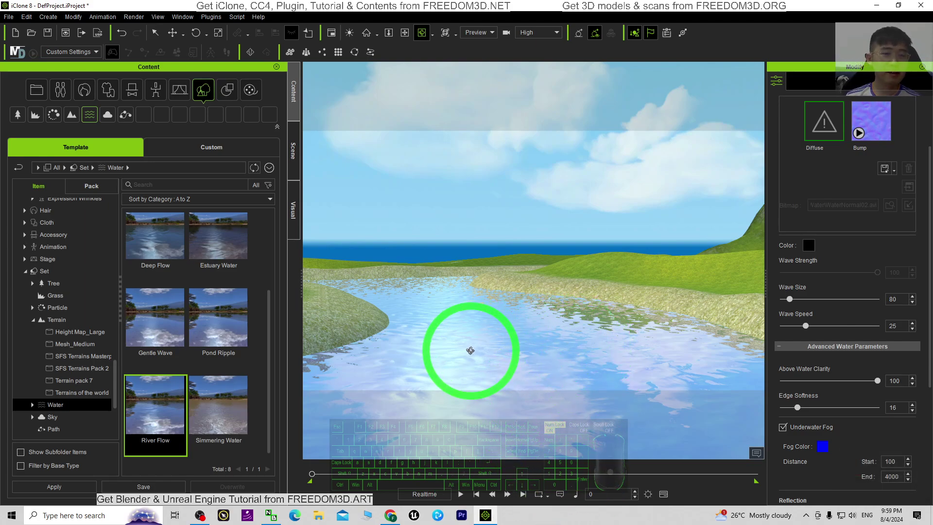
{"action": "key", "text": "c"}
{"action": "key", "text": "c"}
{"action": "key", "text": "c"}
{"action": "key", "text": "c"}
{"action": "key", "text": "c"}
{"action": "left_click", "coordinate": [511, 293]}
{"action": "key", "text": "c"}
{"action": "key", "text": "c"}
{"action": "key", "text": "c"}
{"action": "left_click_drag", "start_coordinate": [603, 330], "coordinate": [498, 327]}
{"action": "key", "text": "c"}
{"action": "key", "text": "c"}
{"action": "key", "text": "c"}
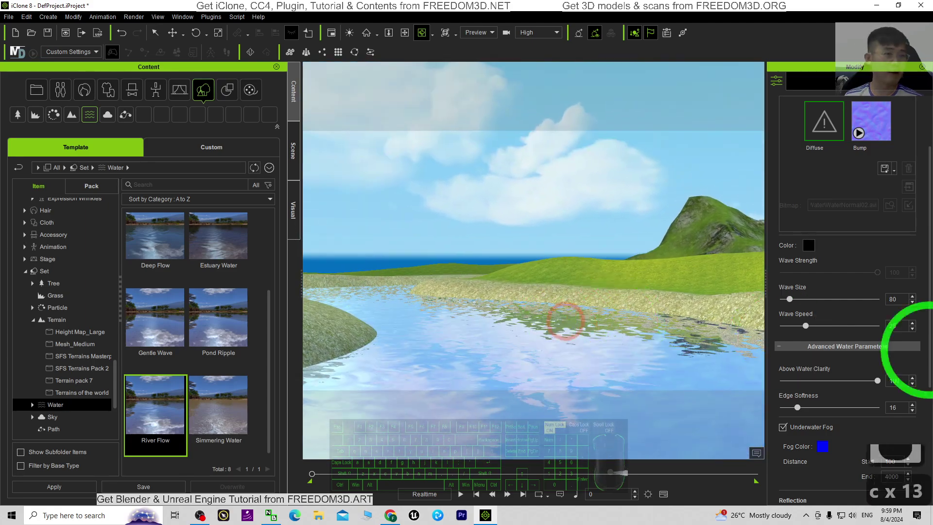